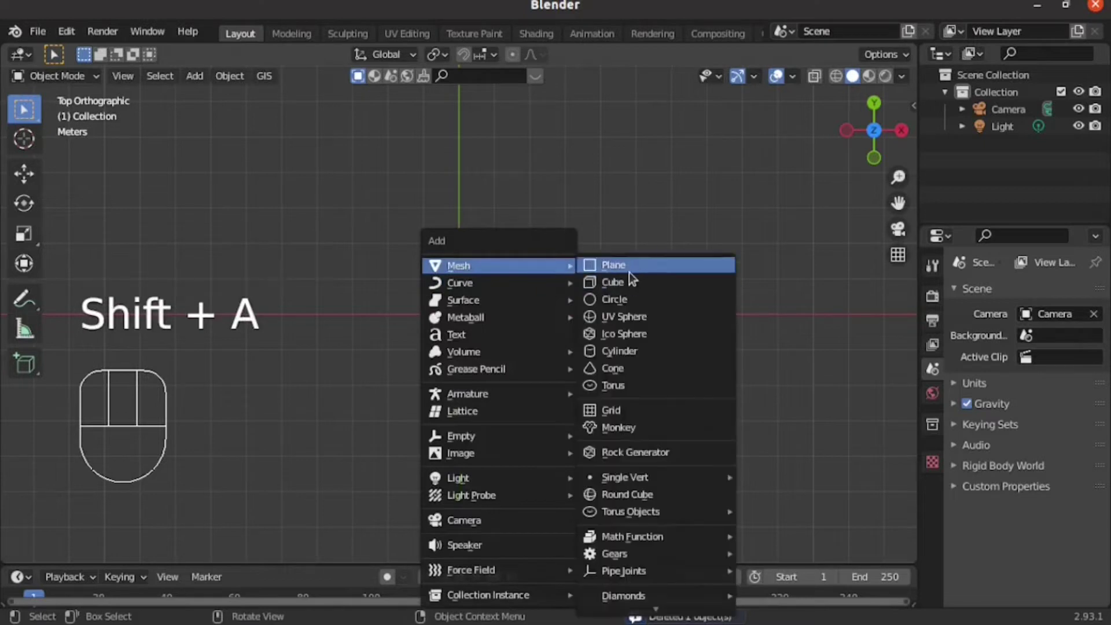
Subdivide the whole plane in Edit Mode and raise the Number of Cuts.
{"action": "key", "text": "Tab"}
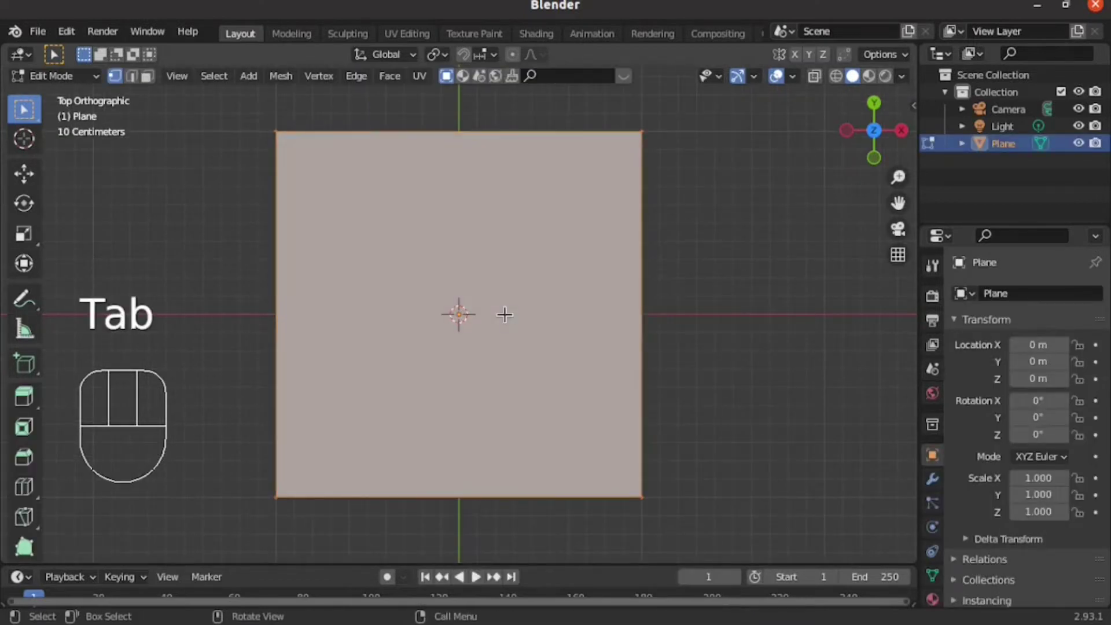
{"action": "key", "text": "a"}
{"action": "right_click", "coordinate": [408, 249]}
{"action": "left_click", "coordinate": [69, 554]}
{"action": "left_click", "coordinate": [170, 419]}
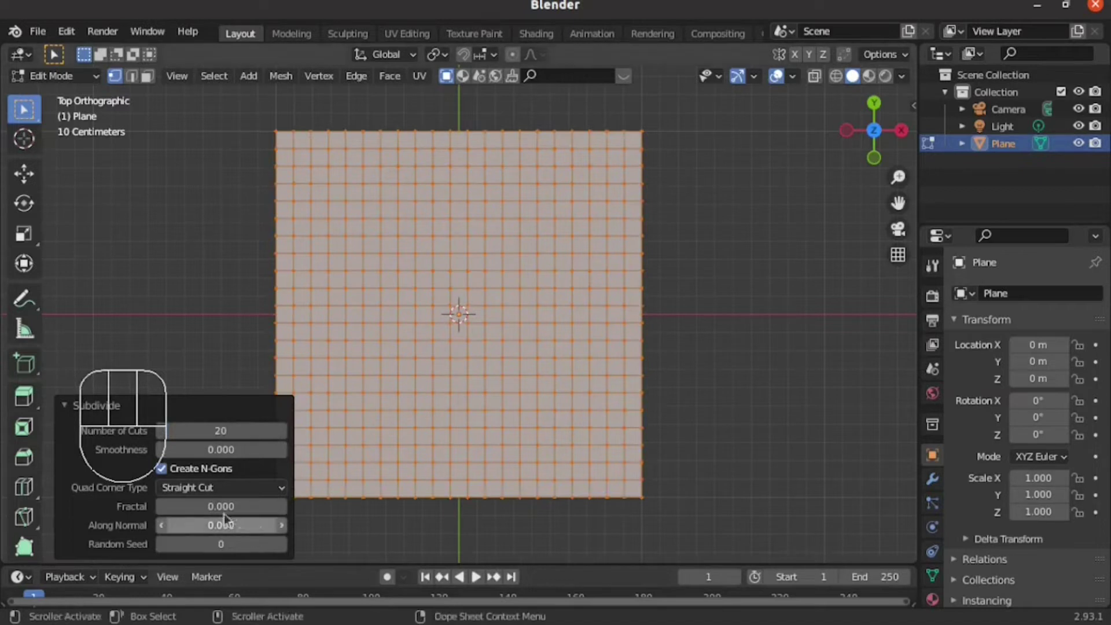
Increase the cuts further into a dense grid and return to Object Mode viewed from above.
{"action": "middle_click", "coordinate": [171, 419]}
{"action": "scroll", "scroll_direction": "up", "scroll_amount": 3}
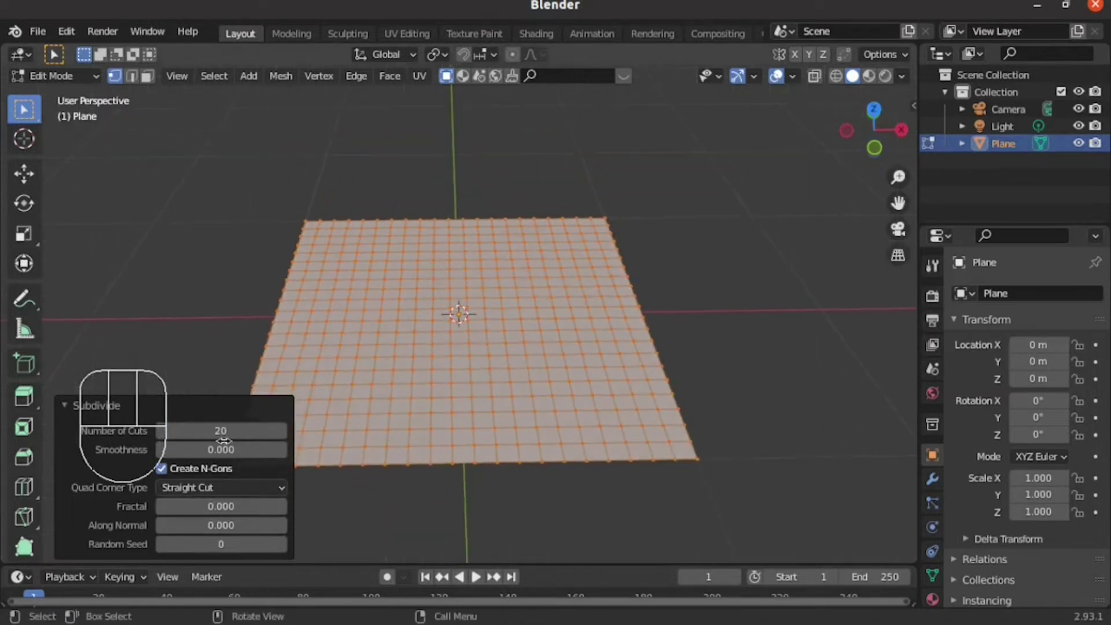
{"action": "left_click", "coordinate": [171, 419]}
{"action": "left_click", "coordinate": [204, 464]}
{"action": "key", "text": "Tab"}
{"action": "key", "text": "KP_7"}
{"action": "right_click", "coordinate": [463, 307]}
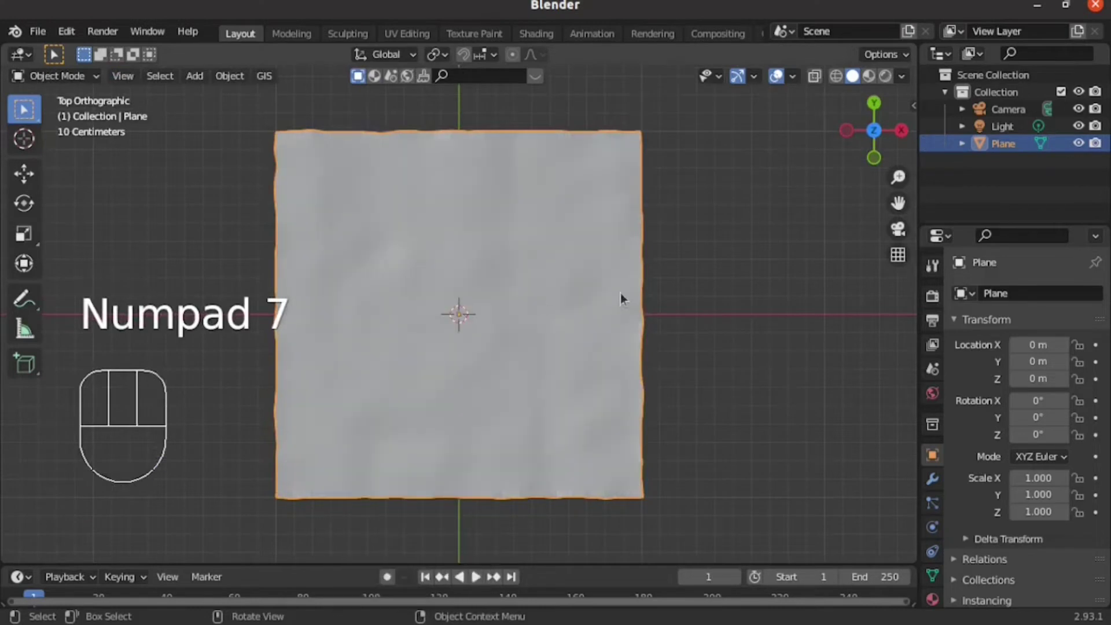
Add a Bezier curve beside the plane and stretch it along the X axis.
{"action": "left_click_drag", "start_coordinate": [682, 322], "coordinate": [589, 293]}
{"action": "key", "text": "shift+a"}
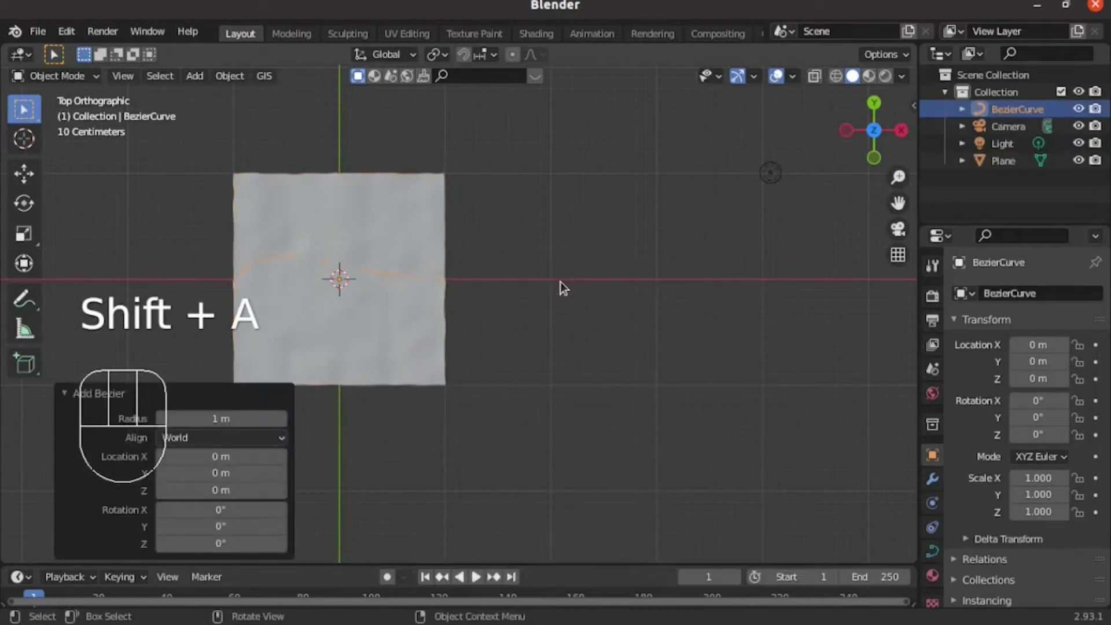
{"action": "key", "text": "s"}
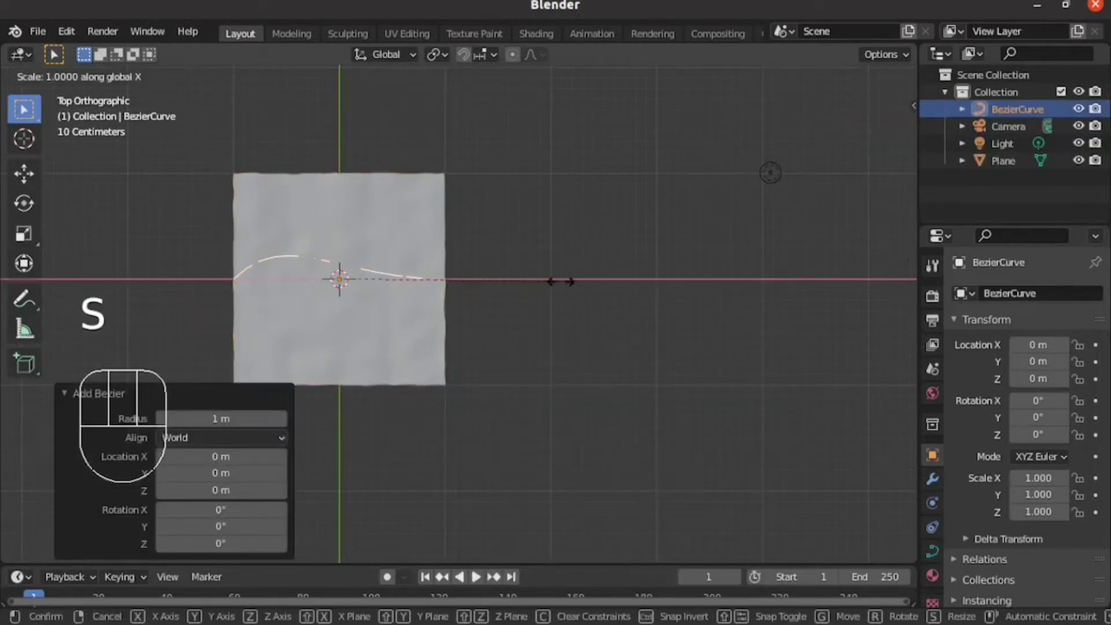
Straighten the curve's handles into a flat line and apply its transforms.
{"action": "key", "text": "g"}
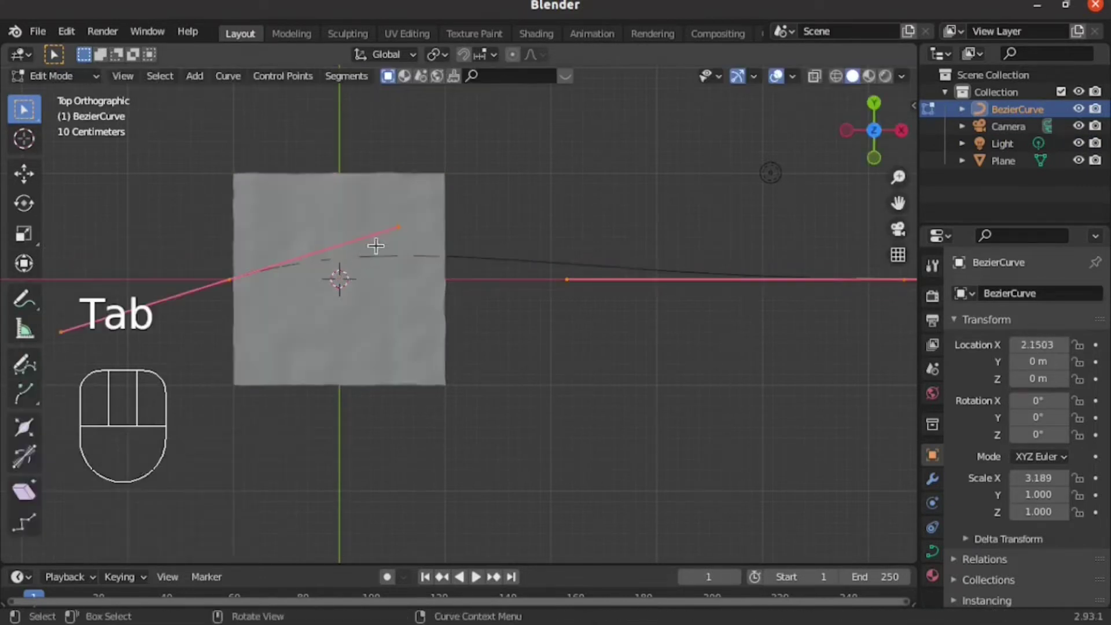
{"action": "key", "text": "r"}
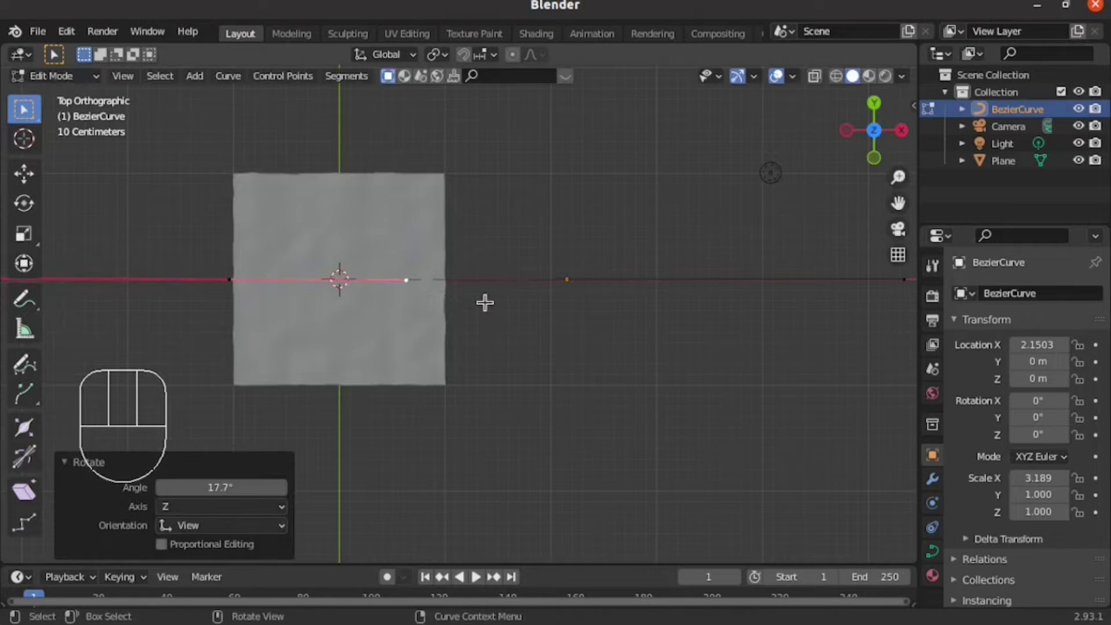
{"action": "key", "text": "Tab"}
{"action": "key", "text": "ctrl+a"}
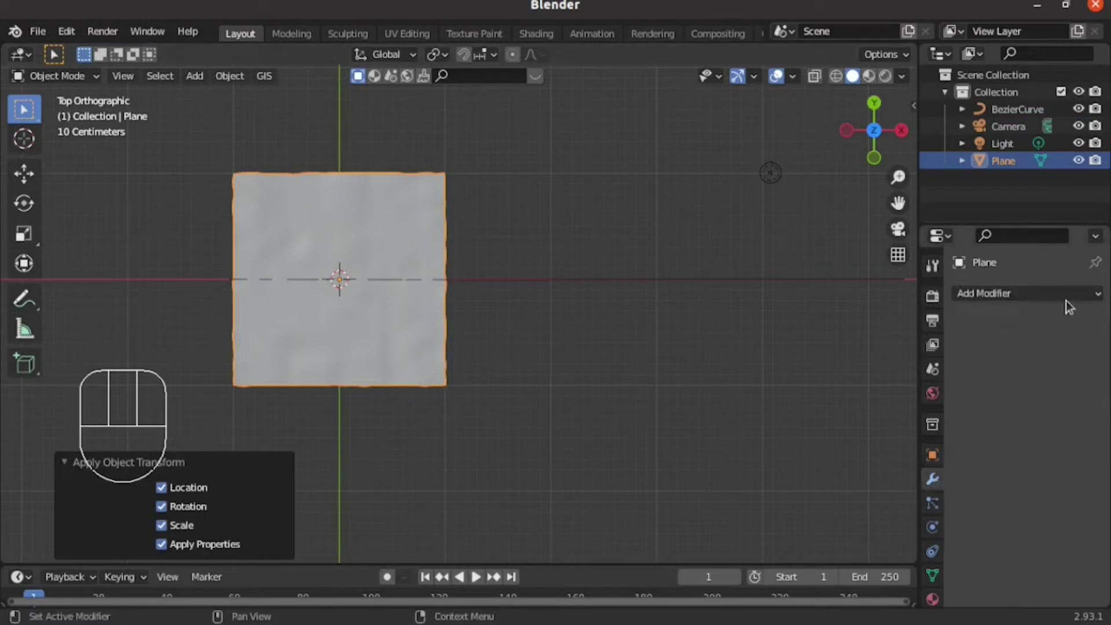
Give the plane an Array modifier with Fit Curve using BezierCurve as the length.
{"action": "left_click_drag", "start_coordinate": [1054, 297], "coordinate": [766, 352]}
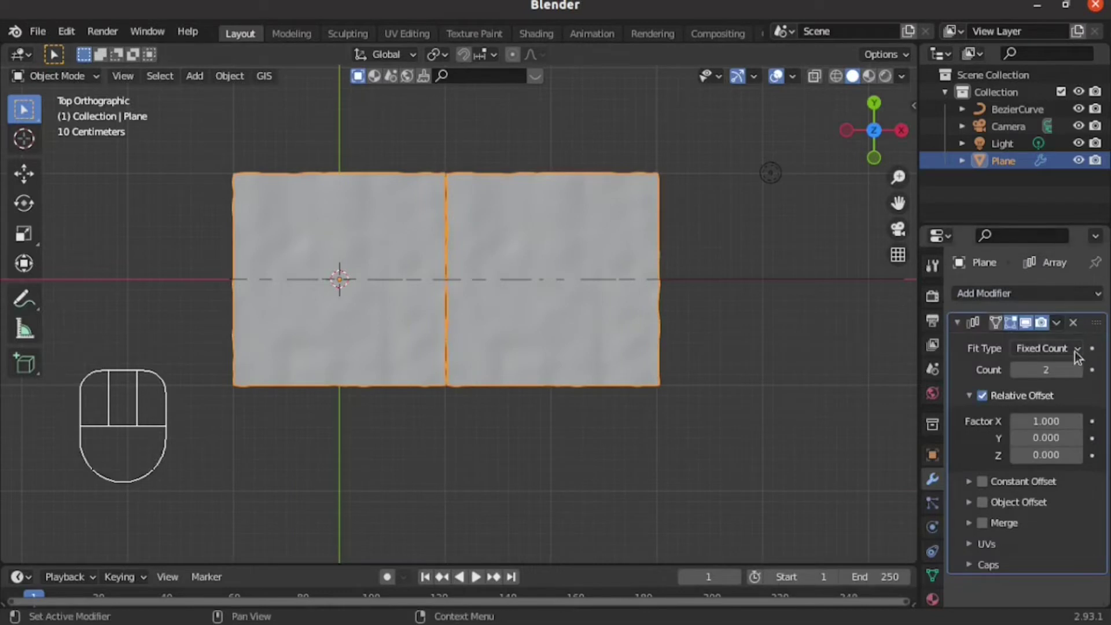
{"action": "left_click_drag", "start_coordinate": [1074, 351], "coordinate": [1016, 414]}
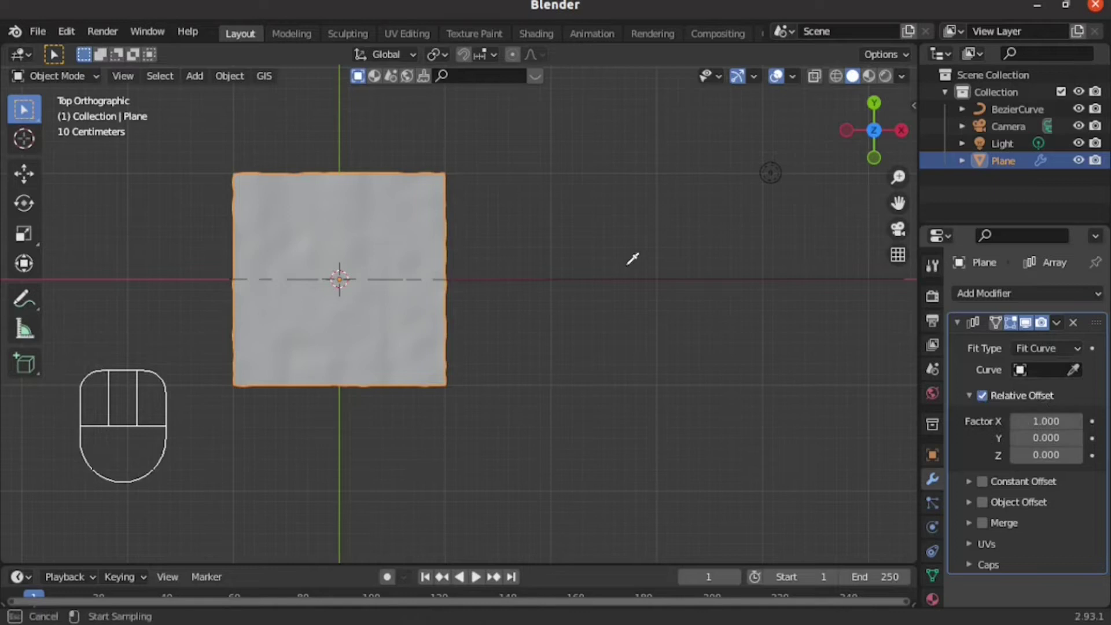
{"action": "left_click", "coordinate": [984, 401]}
Switch the array to Constant Offset with Merge at 0.11 m and add a Curve modifier.
{"action": "left_click", "coordinate": [987, 509]}
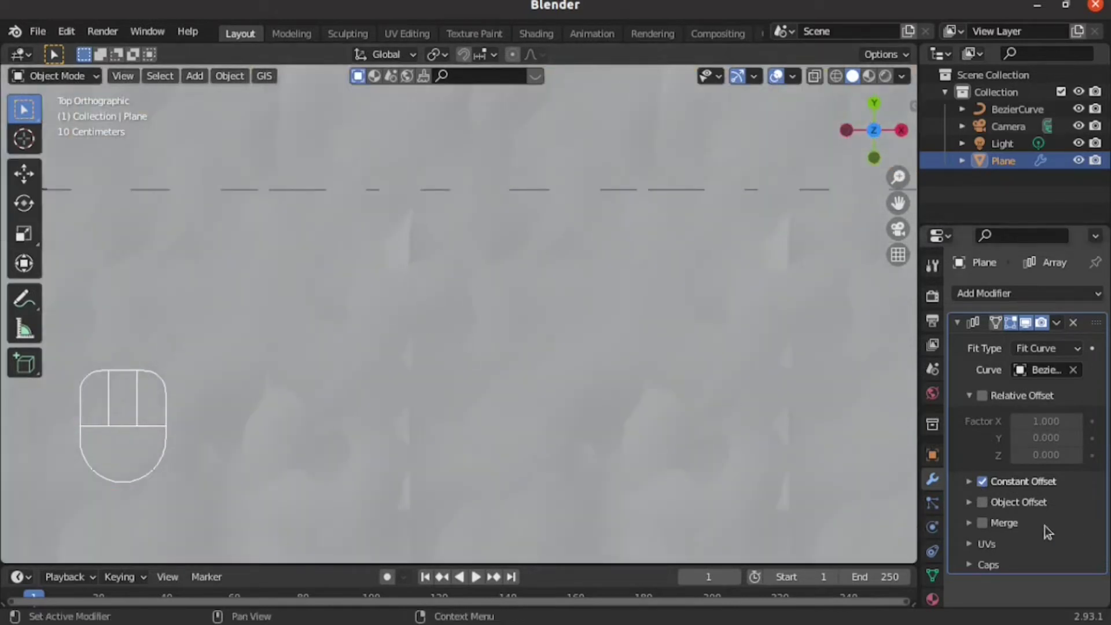
{"action": "left_click", "coordinate": [982, 527]}
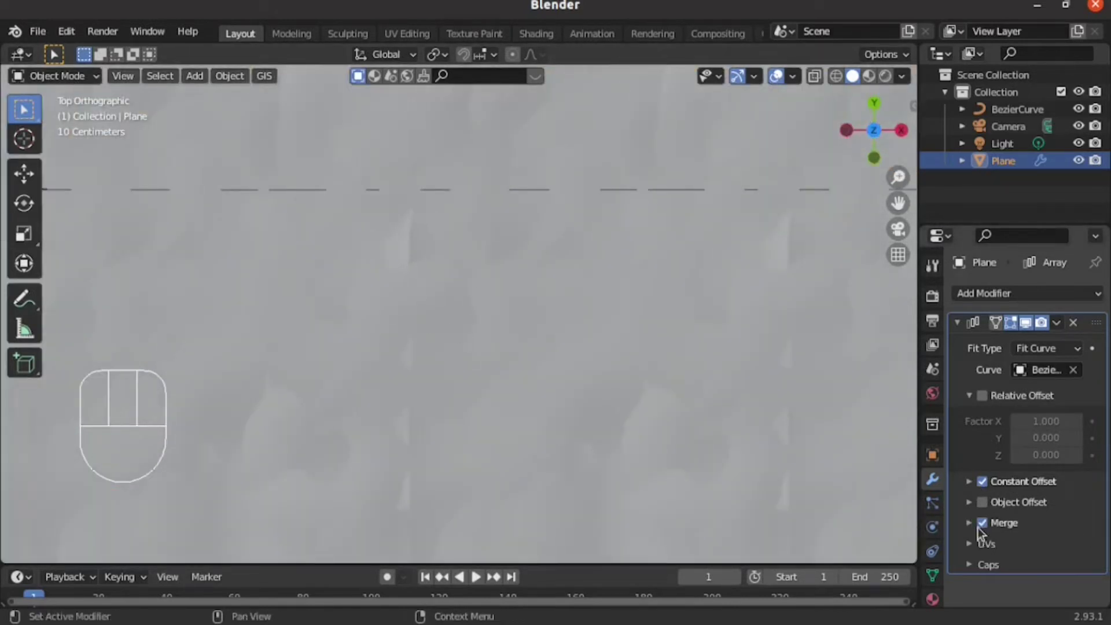
{"action": "left_click", "coordinate": [972, 530]}
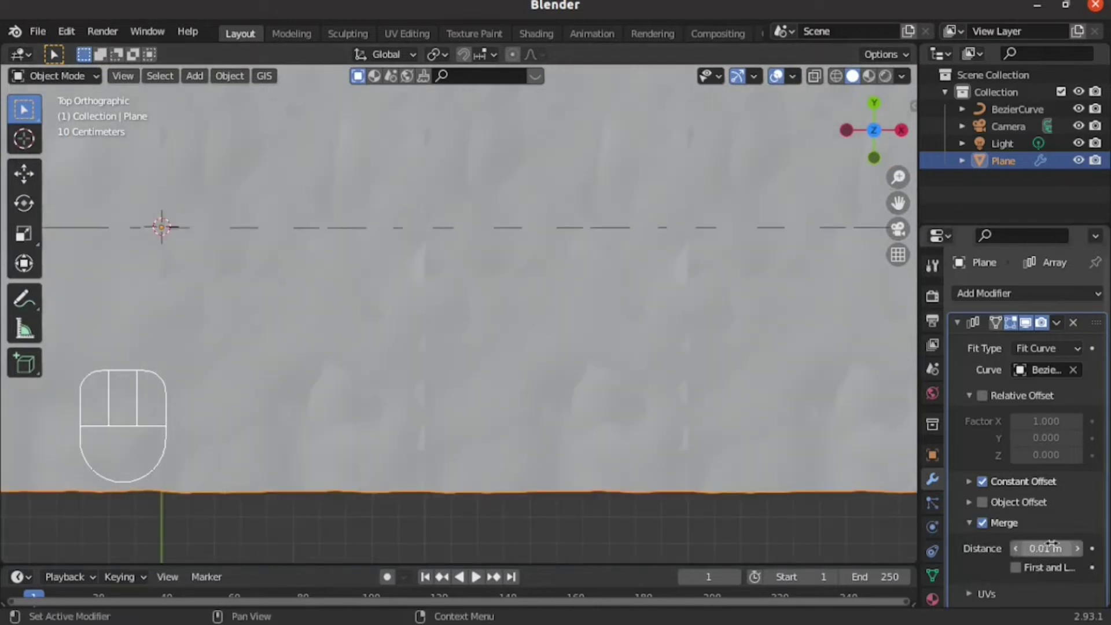
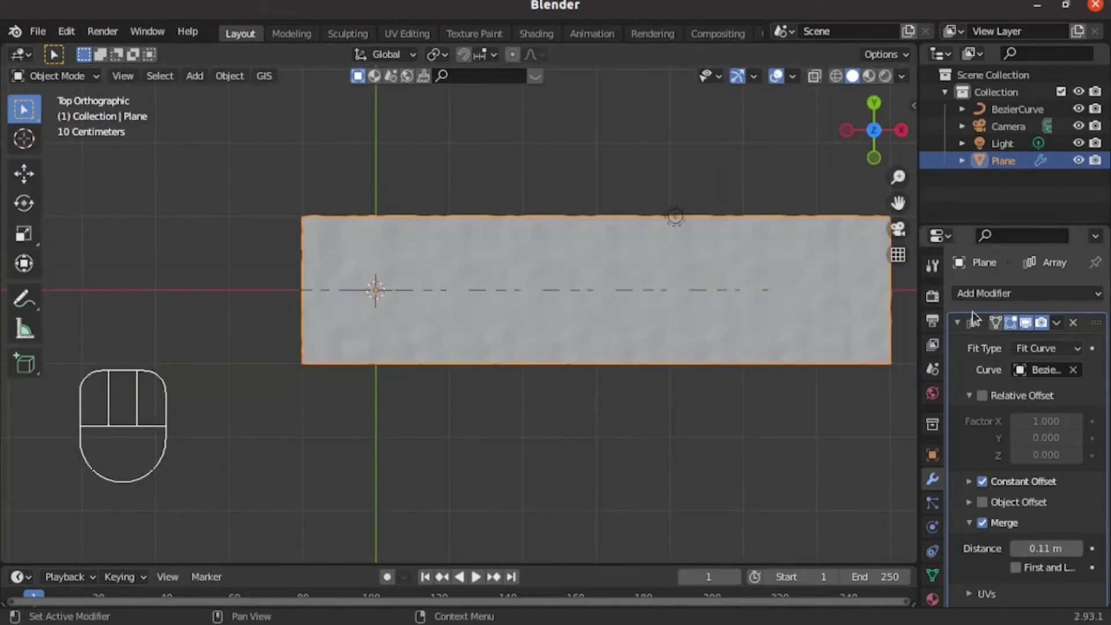
{"action": "left_click_drag", "start_coordinate": [1050, 318], "coordinate": [1012, 271]}
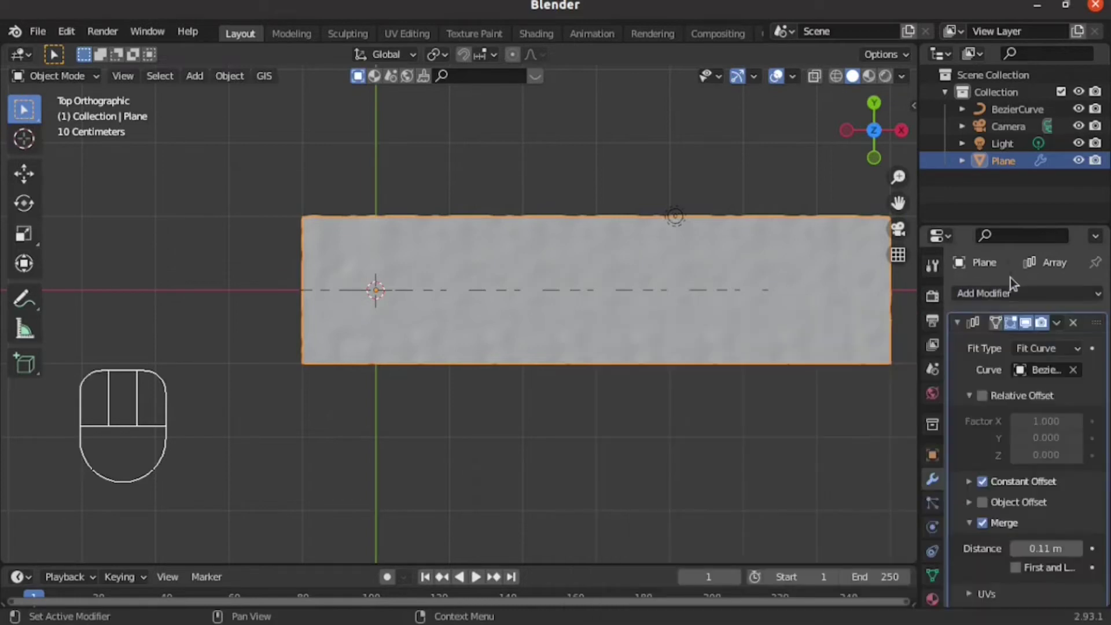
{"action": "left_click_drag", "start_coordinate": [1073, 297], "coordinate": [906, 376]}
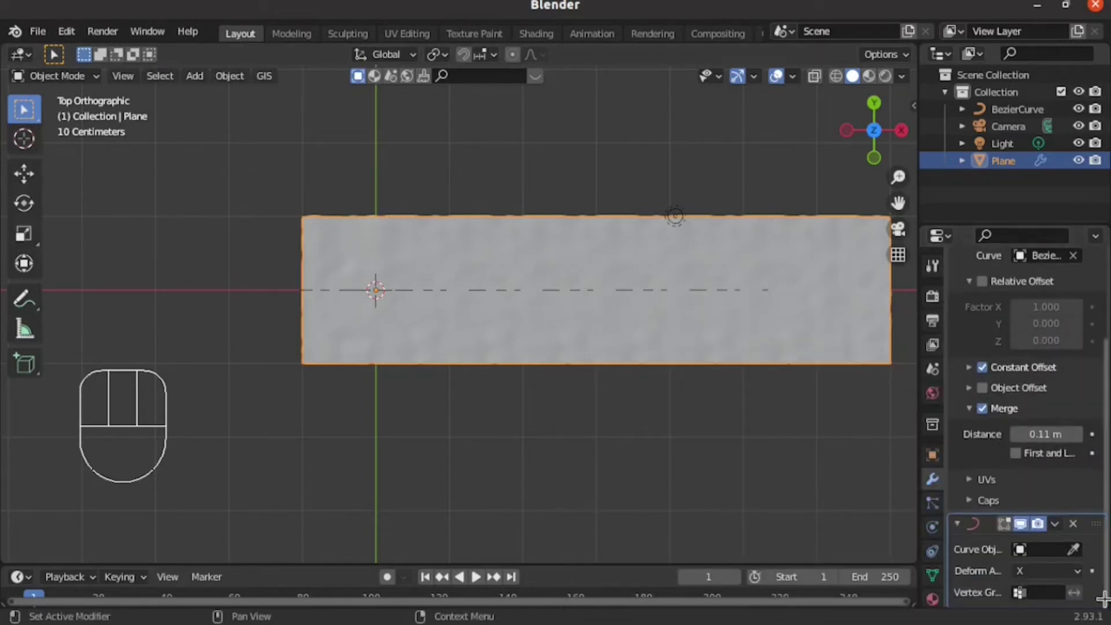
Set BezierCurve as the Curve modifier's deforming object.
{"action": "left_click", "coordinate": [1074, 555]}
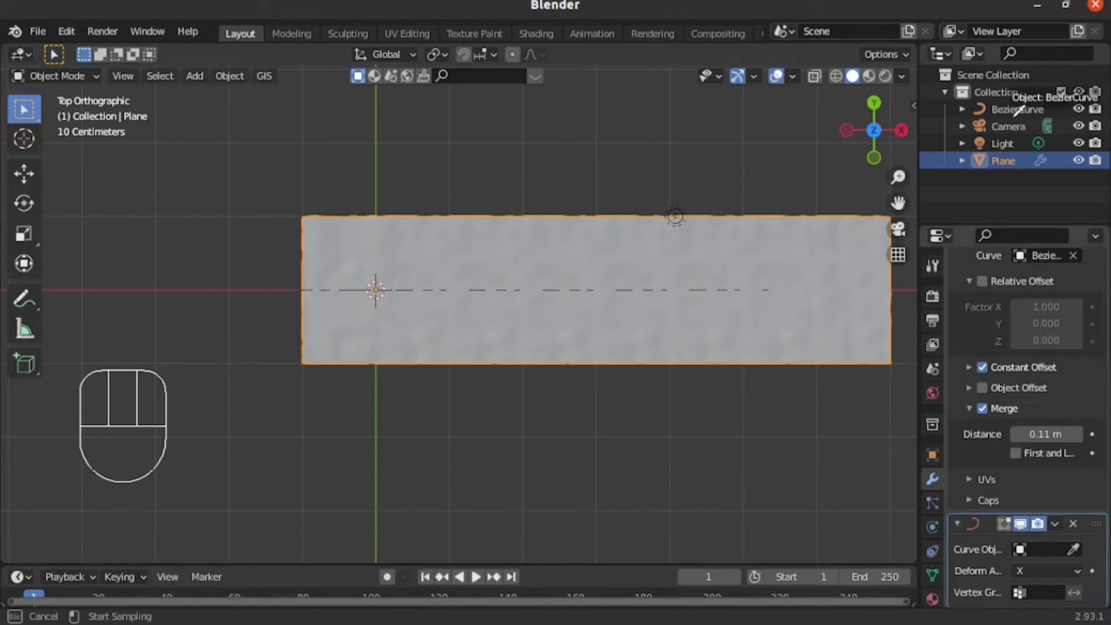
{"action": "key", "text": "Tab"}
{"action": "key", "text": "Tab"}
{"action": "left_click", "coordinate": [1017, 132]}
{"action": "key", "text": "Tab"}
{"action": "key", "text": "Tab"}
{"action": "key", "text": "Tab"}
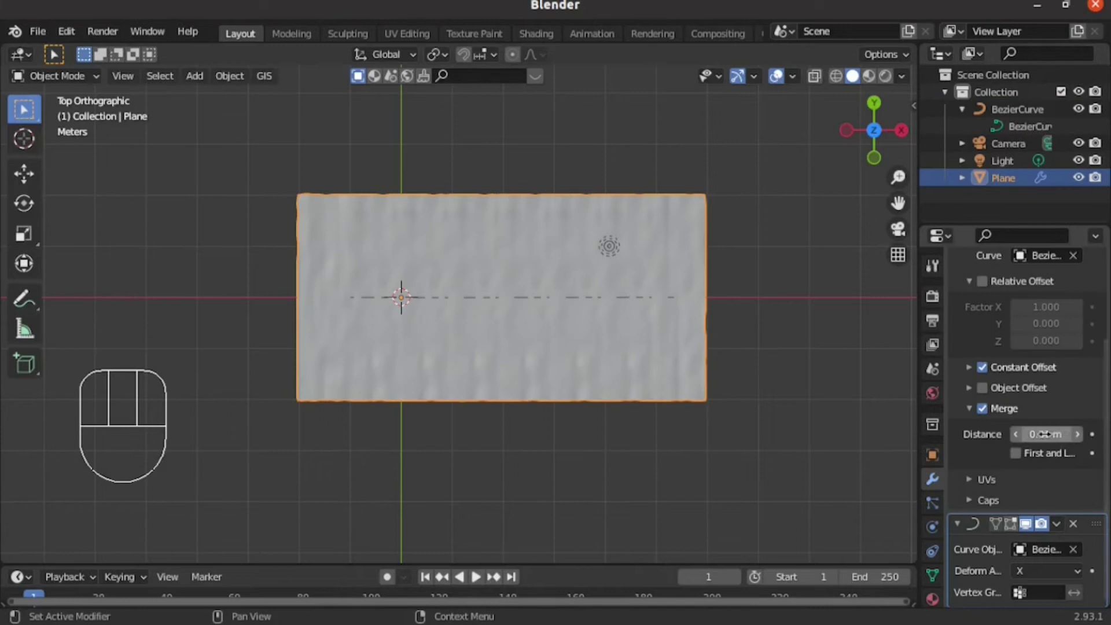
Set the constant offset Distance X to 2.09 m and select the Bezier curve.
{"action": "left_click", "coordinate": [974, 370]}
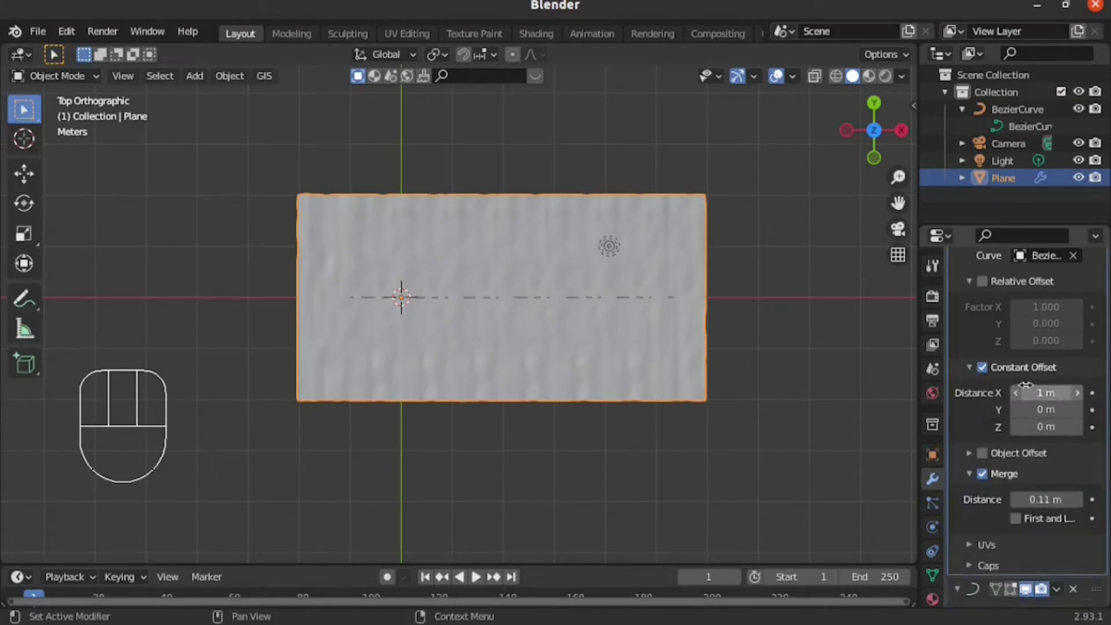
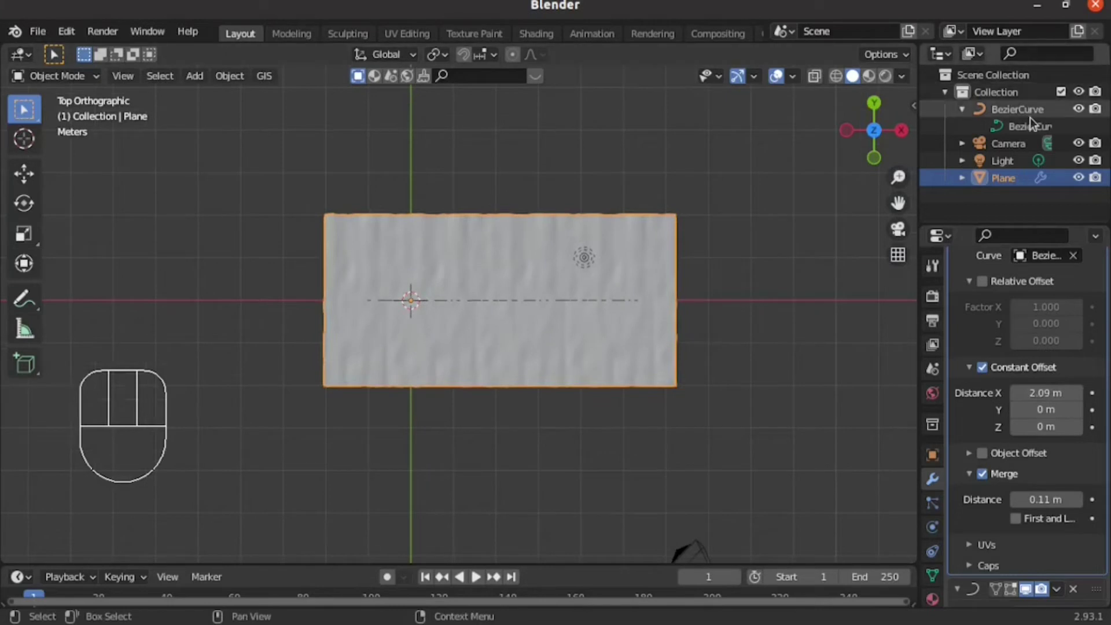
{"action": "left_click", "coordinate": [1034, 124]}
Select all of the curve's points in Edit Mode and delete them as vertices.
{"action": "key", "text": "Tab"}
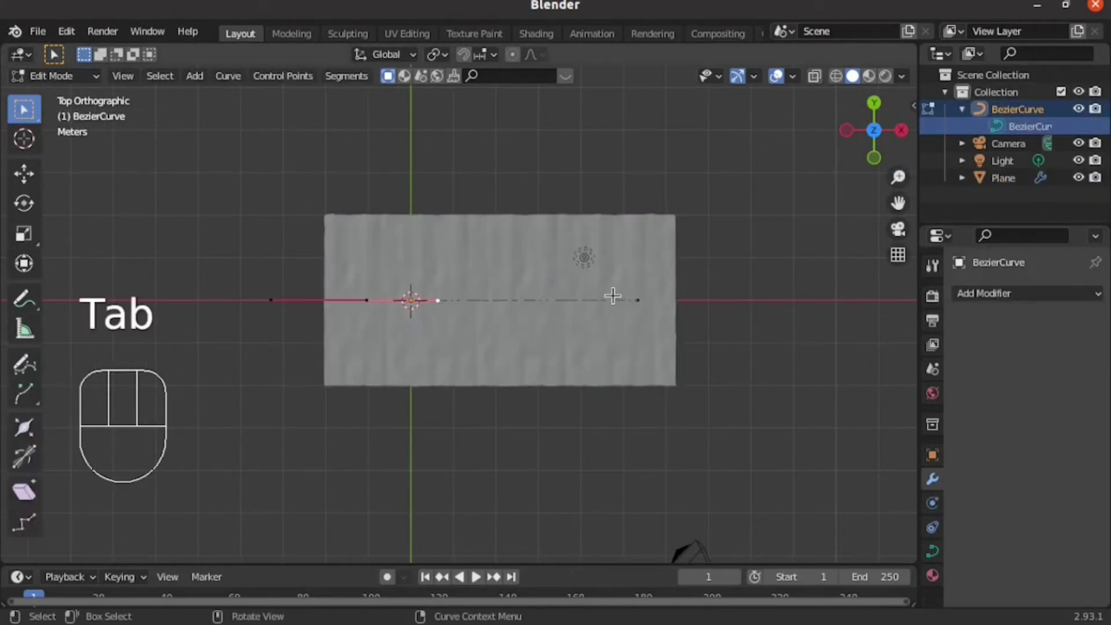
{"action": "key", "text": "a"}
{"action": "key", "text": "x"}
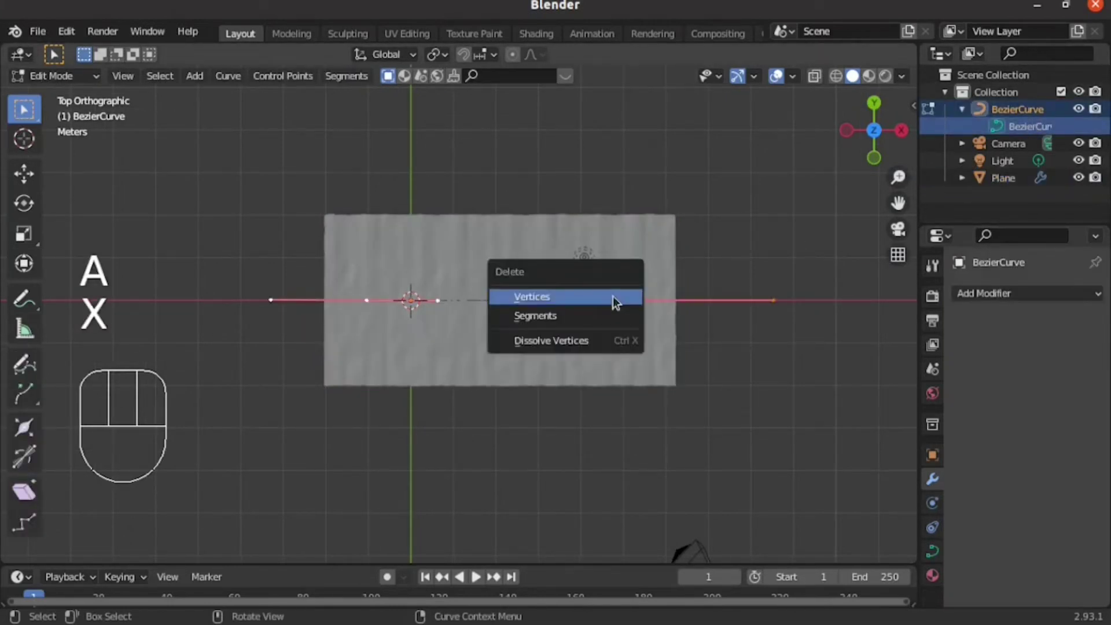
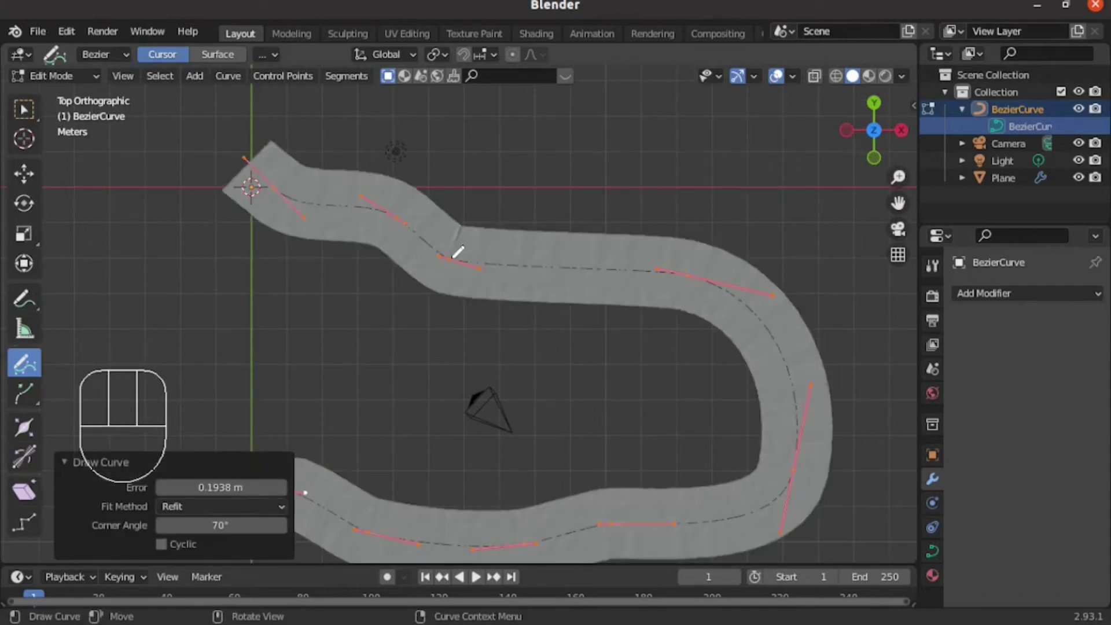
Build the cobblestone material in the Shading workspace and set Cycles rendered viewport.
{"action": "key", "text": "Tab"}
{"action": "middle_click", "coordinate": [447, 256]}
{"action": "left_click", "coordinate": [352, 219]}
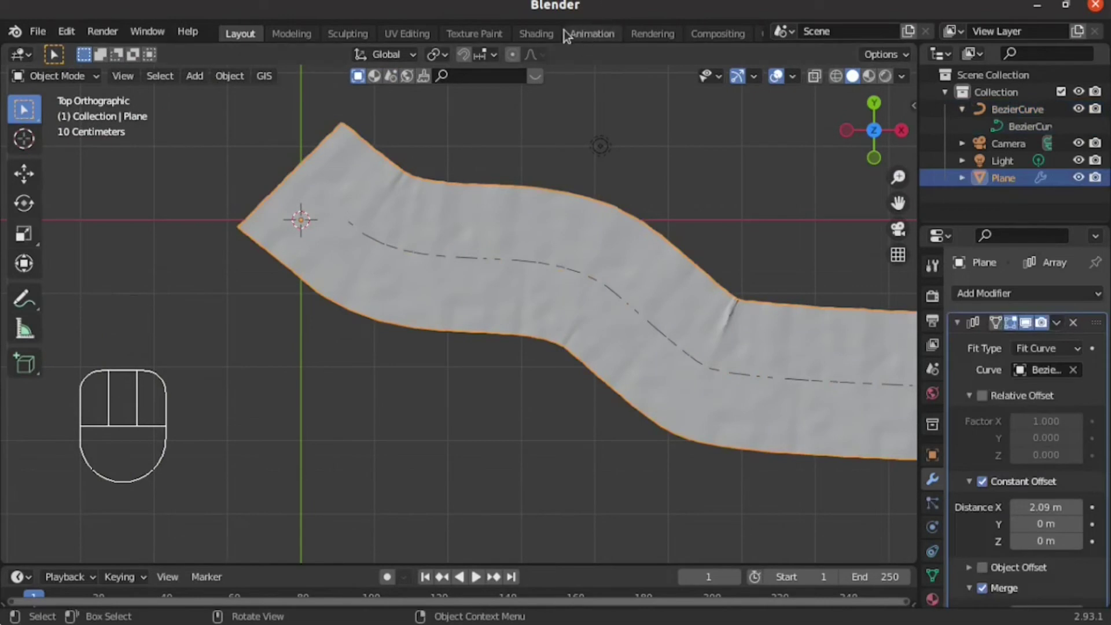
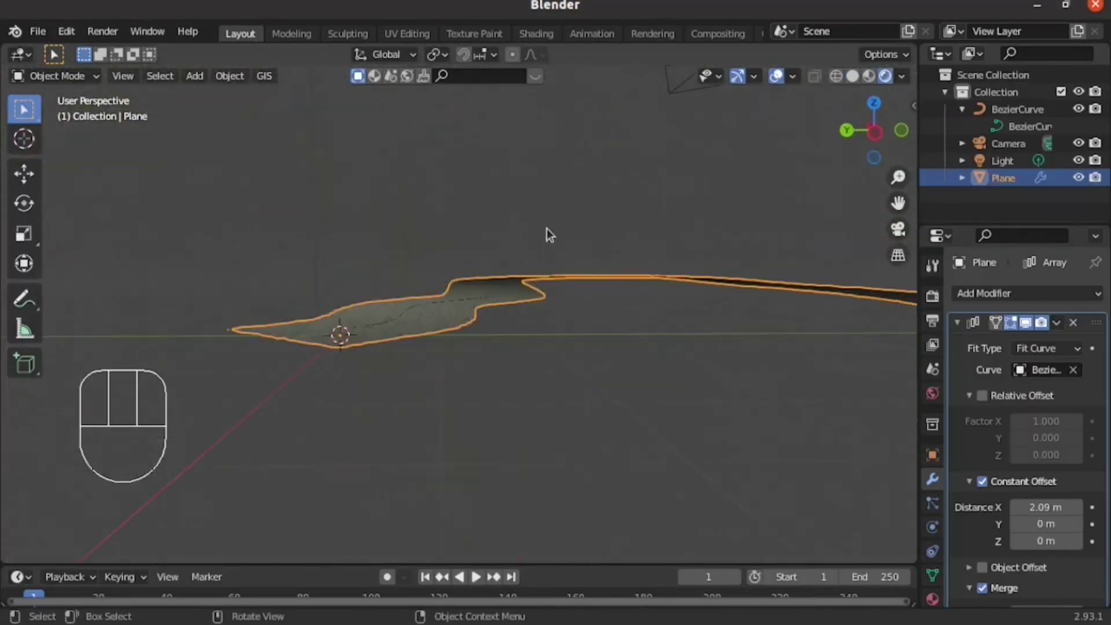
{"action": "left_click", "coordinate": [1049, 354]}
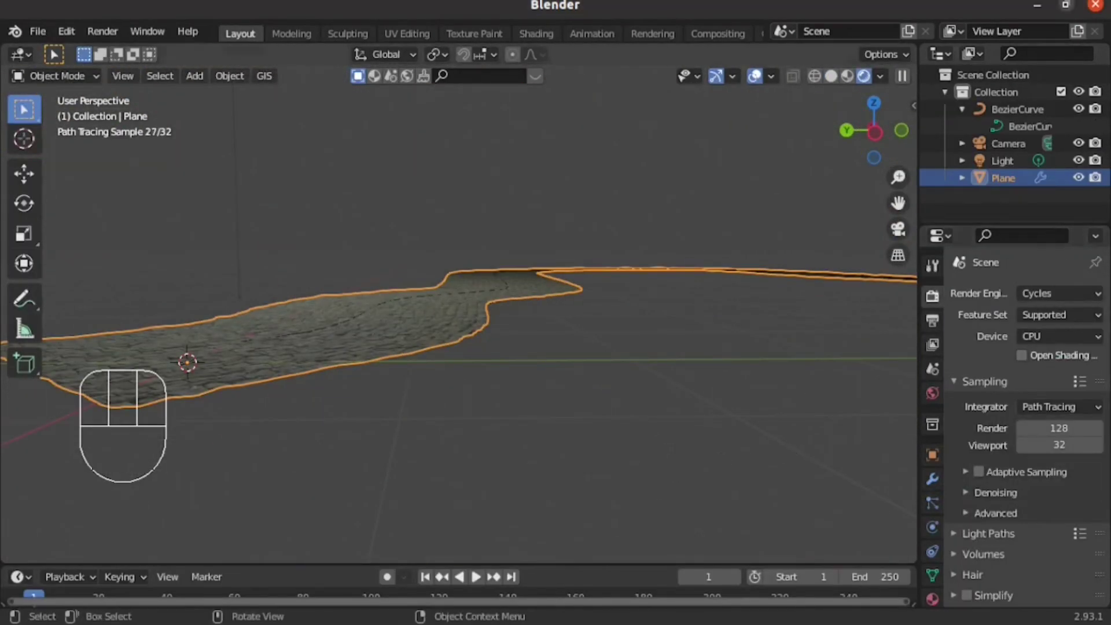